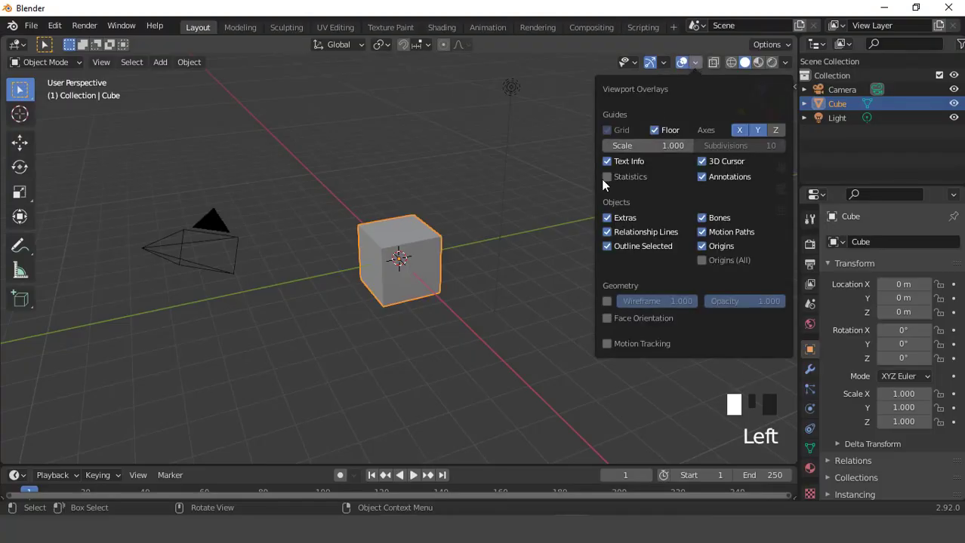
Step: Show mesh statistics on the default cube in front orthographic view and list the modifiers to add
{"action": "scroll", "scroll_direction": "up", "scroll_amount": 3}
{"action": "key", "text": "KP_1"}
{"action": "scroll", "scroll_direction": "up", "scroll_amount": 3}
{"action": "left_click", "coordinate": [827, 357]}
{"action": "left_click", "coordinate": [814, 381]}
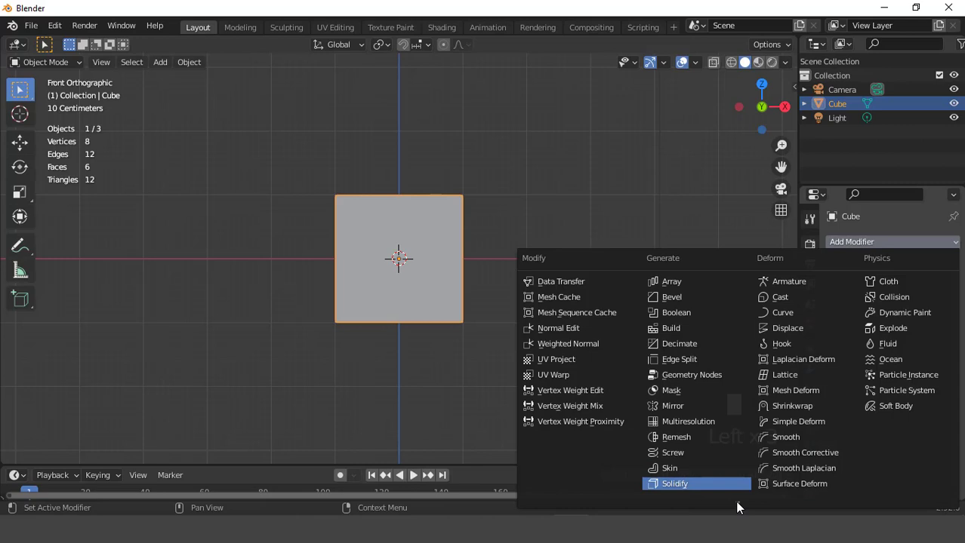
Step: Add a level-2 Subdivision Surface modifier to the cube and apply it permanently
{"action": "left_click_drag", "start_coordinate": [715, 439], "coordinate": [557, 308]}
{"action": "scroll", "scroll_direction": "up", "scroll_amount": 3}
{"action": "left_click", "coordinate": [938, 313]}
{"action": "scroll", "scroll_direction": "up", "scroll_amount": 3}
{"action": "key", "text": "Tab"}
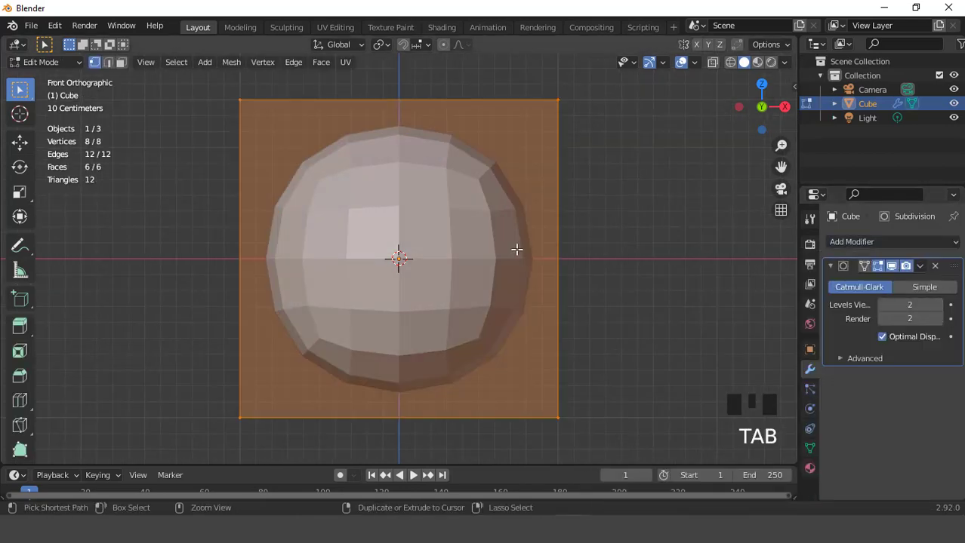
{"action": "key", "text": "ctrl+r"}
{"action": "key", "text": "Tab"}
{"action": "left_click_drag", "start_coordinate": [925, 271], "coordinate": [578, 280]}
Step: Enter Edit Mode on the rounded 162-vertex mesh and select the middle horizontal edge loop
{"action": "scroll", "scroll_direction": "down", "scroll_amount": 3}
{"action": "scroll", "scroll_direction": "up", "scroll_amount": 3}
{"action": "key", "text": "Tab"}
{"action": "left_click", "coordinate": [715, 66]}
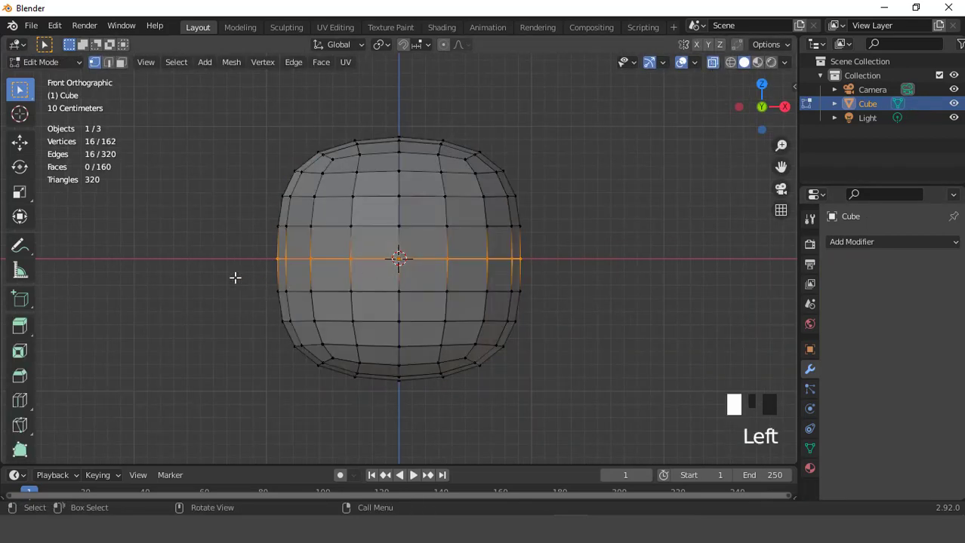
Step: Bring up the delete options for the selected lower half of the rounded mesh
{"action": "key", "text": "x"}
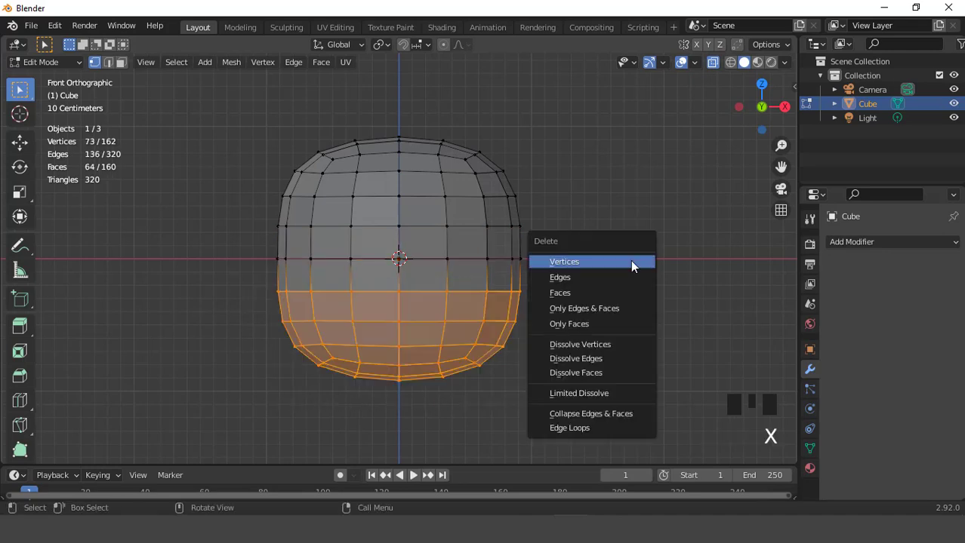
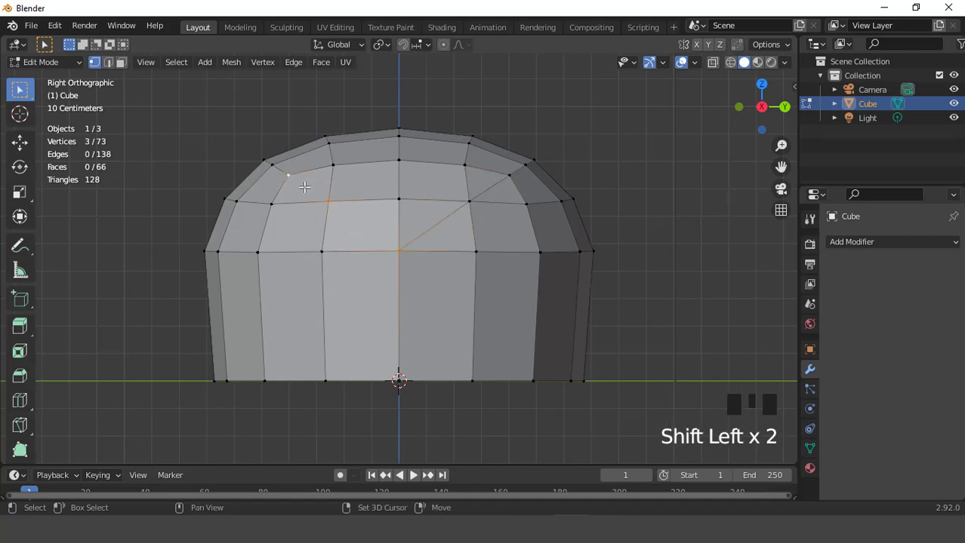
Step: Connect selected top vertices with new edges to outline the V-shaped region
{"action": "key", "text": "j"}
{"action": "key", "text": "ctrl+KP_3"}
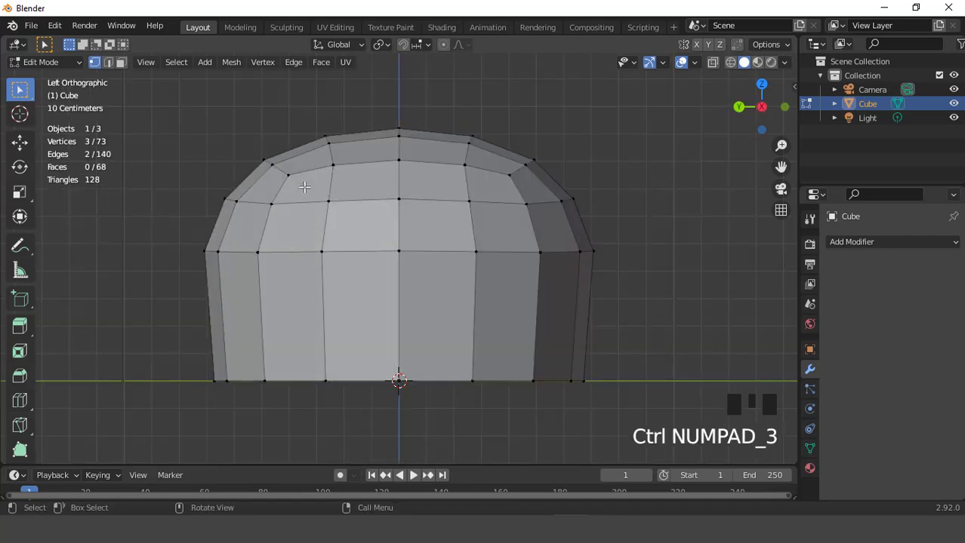
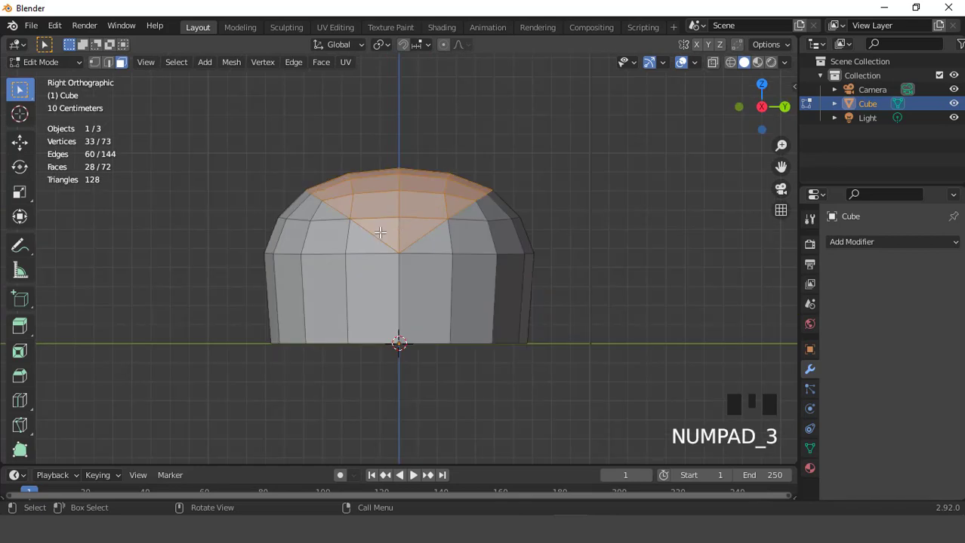
Step: Adjust the inset thickness of the V-shaped top faces
{"action": "scroll", "scroll_direction": "up", "scroll_amount": 3}
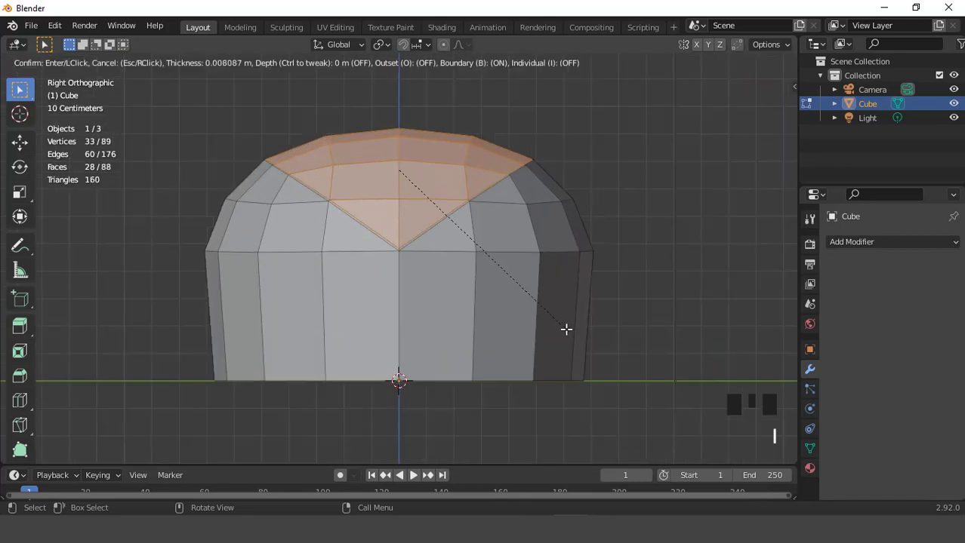
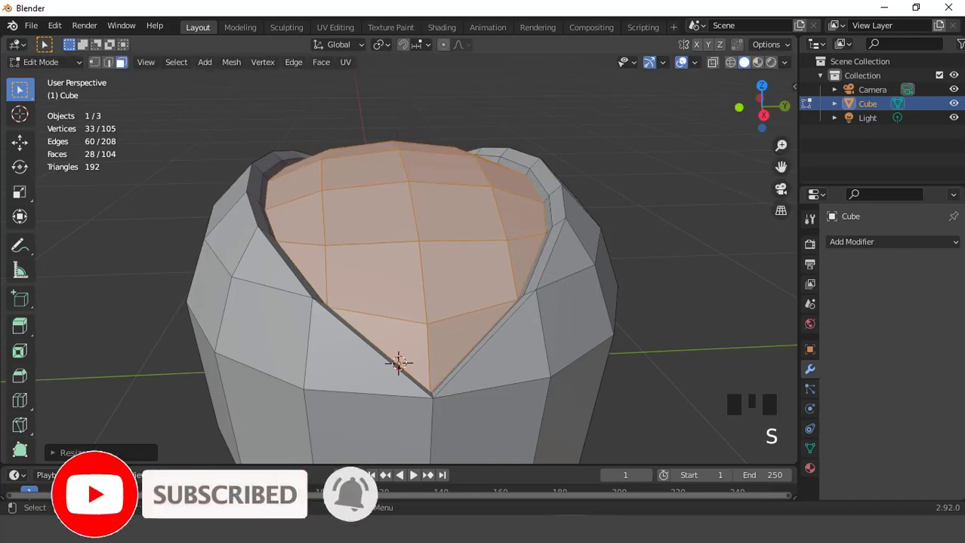
Step: Extrude the raised V region outward and scale it narrower front-to-back along Y
{"action": "key", "text": "KP_3"}
{"action": "key", "text": "e"}
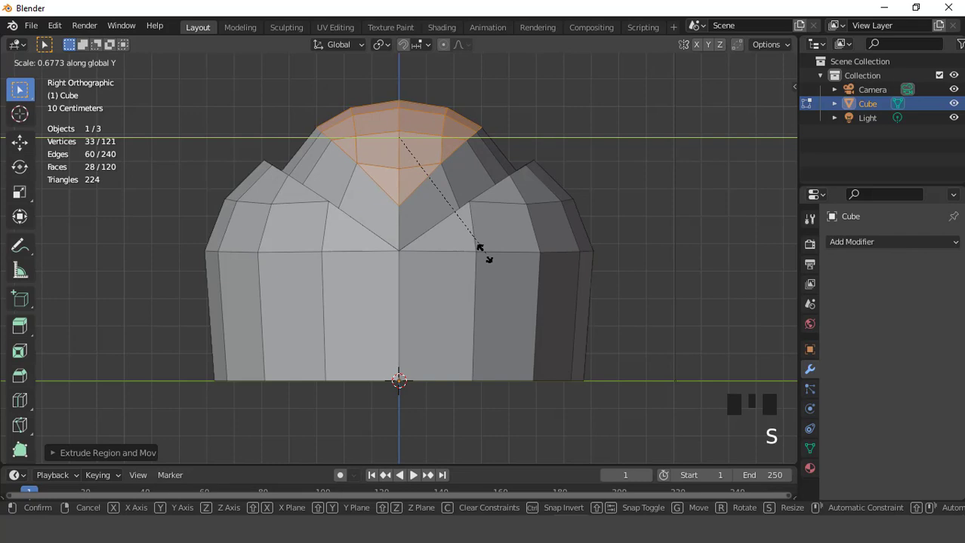
{"action": "key", "text": "KP_1"}
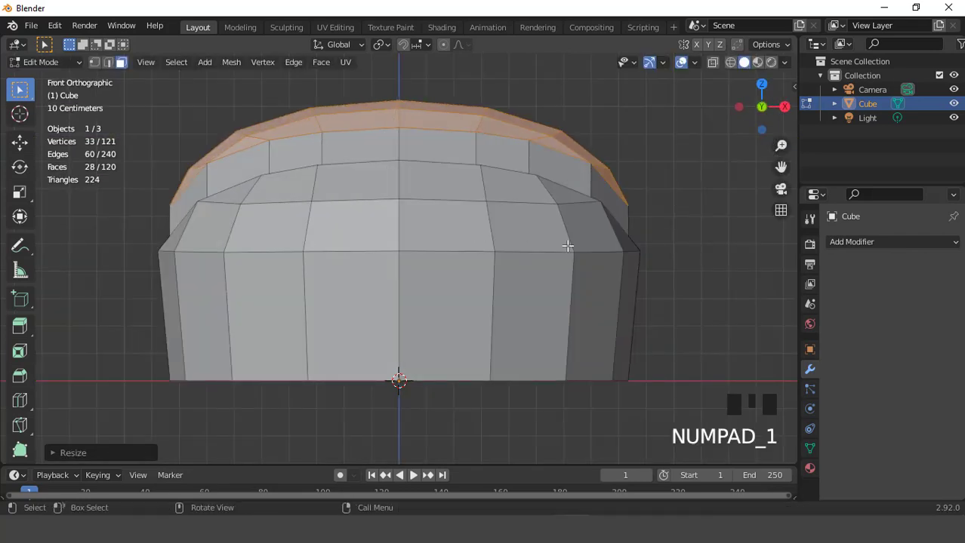
{"action": "key", "text": "s"}
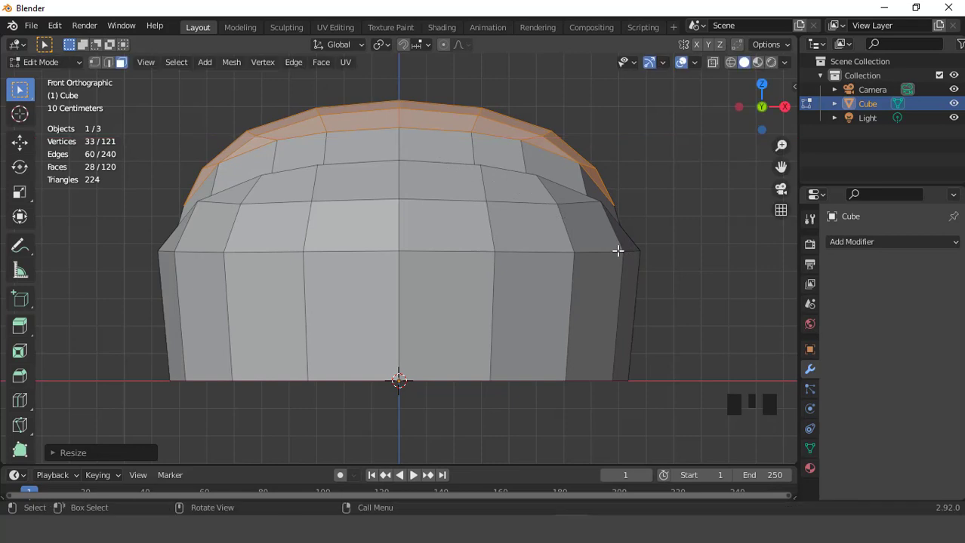
{"action": "key", "text": "KP_3"}
{"action": "key", "text": "s"}
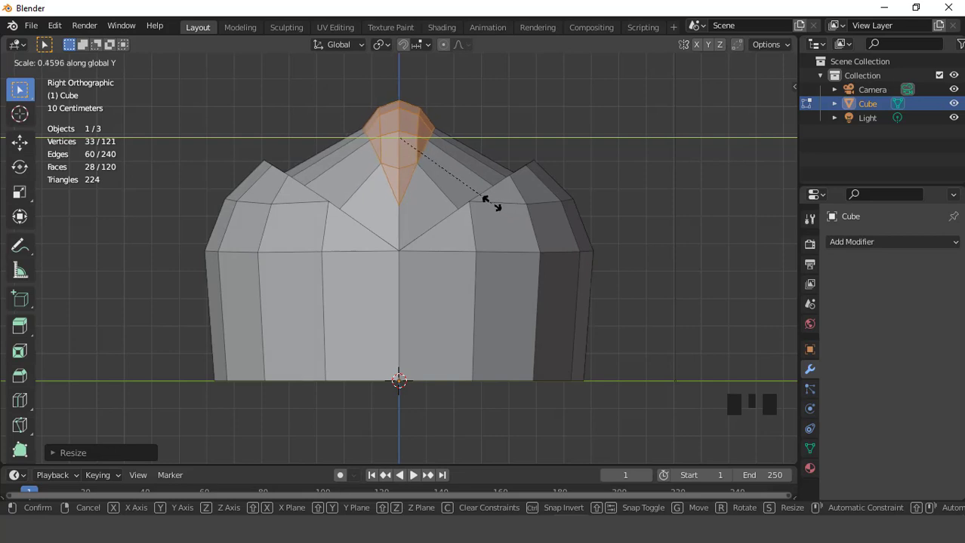
{"action": "key", "text": "KP_Decimal"}
Step: Inset the narrow crest faces, reposition them and extrude them into a slim pointed crest
{"action": "scroll", "scroll_direction": "up", "scroll_amount": 3}
{"action": "scroll", "scroll_direction": "up", "scroll_amount": 3}
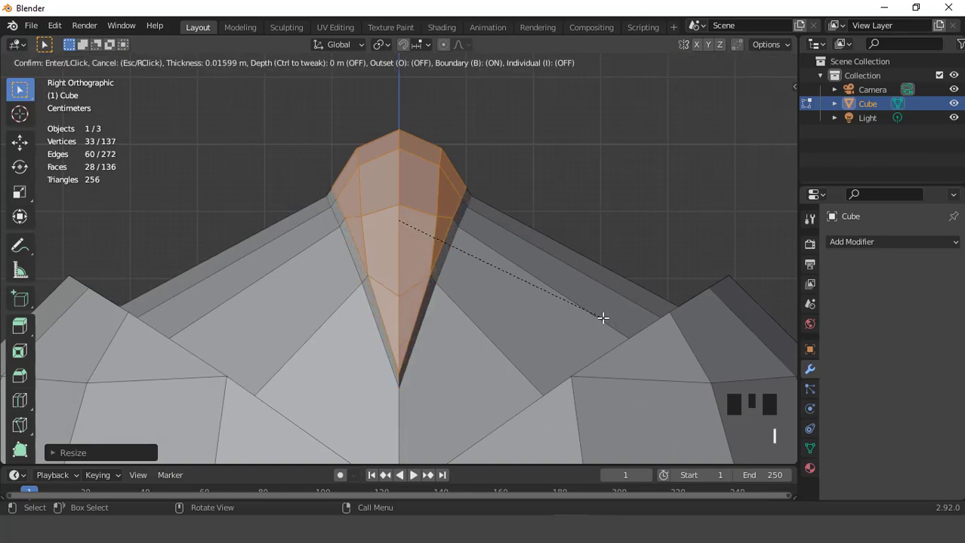
{"action": "key", "text": "KP_1"}
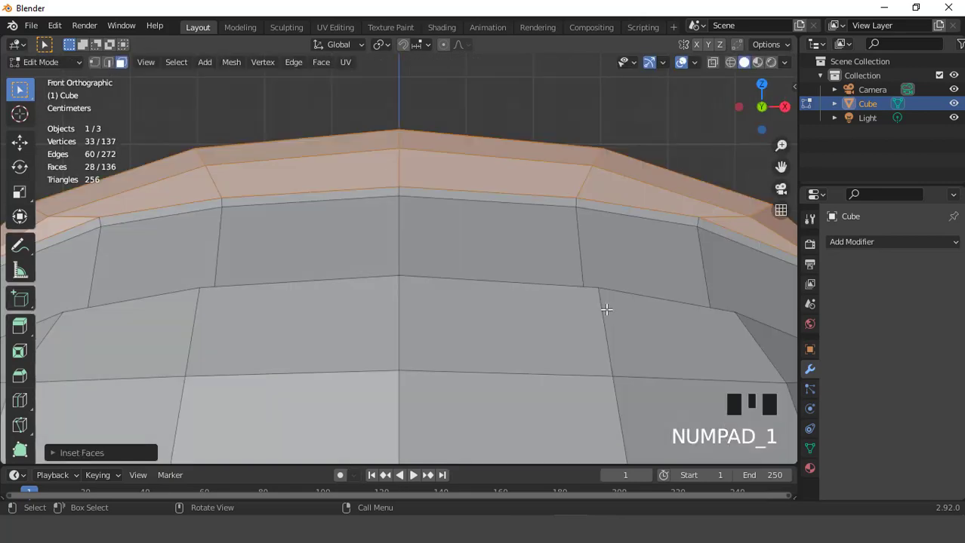
{"action": "scroll", "scroll_direction": "down", "scroll_amount": 3}
{"action": "scroll", "scroll_direction": "down", "scroll_amount": 3}
{"action": "key", "text": "s"}
{"action": "key", "text": "KP_3"}
{"action": "scroll", "scroll_direction": "up", "scroll_amount": 3}
{"action": "key", "text": "g"}
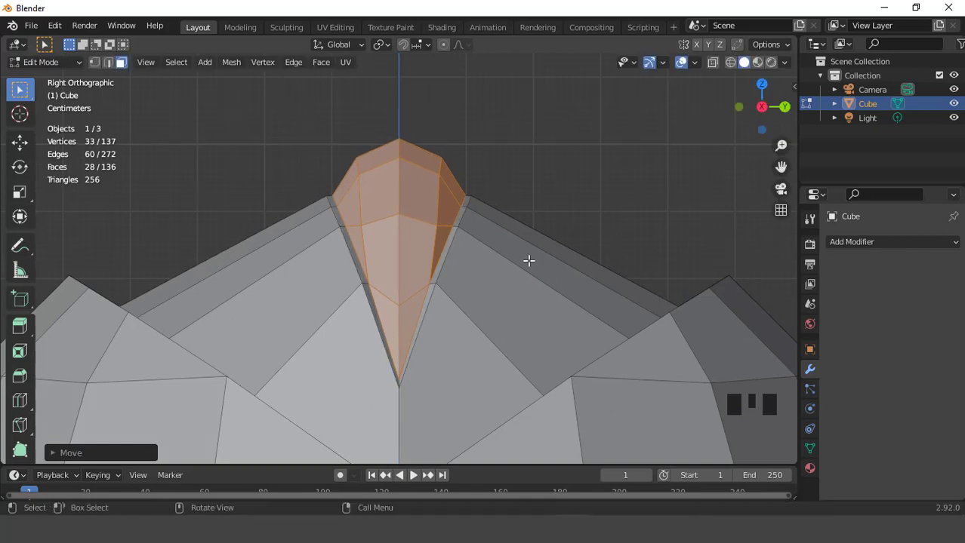
{"action": "scroll", "scroll_direction": "down", "scroll_amount": 3}
{"action": "scroll", "scroll_direction": "up", "scroll_amount": 3}
{"action": "key", "text": "e"}
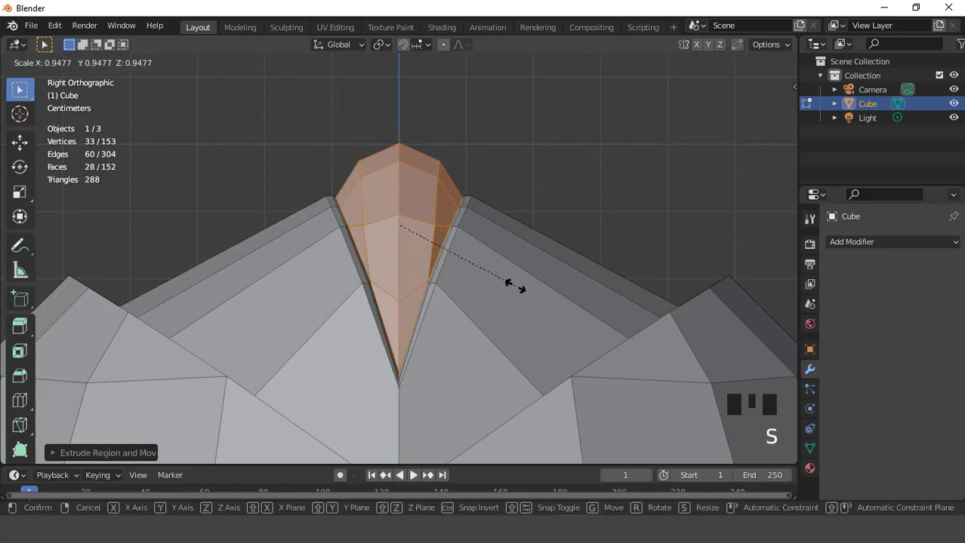
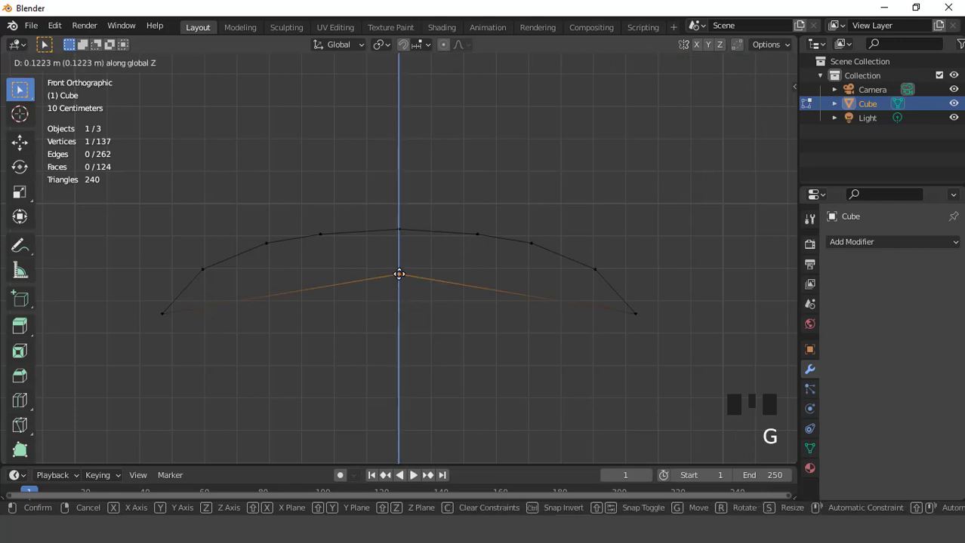
Step: Bevel the raised centre vertex to split it into two points
{"action": "key", "text": "ctrl+shift+b"}
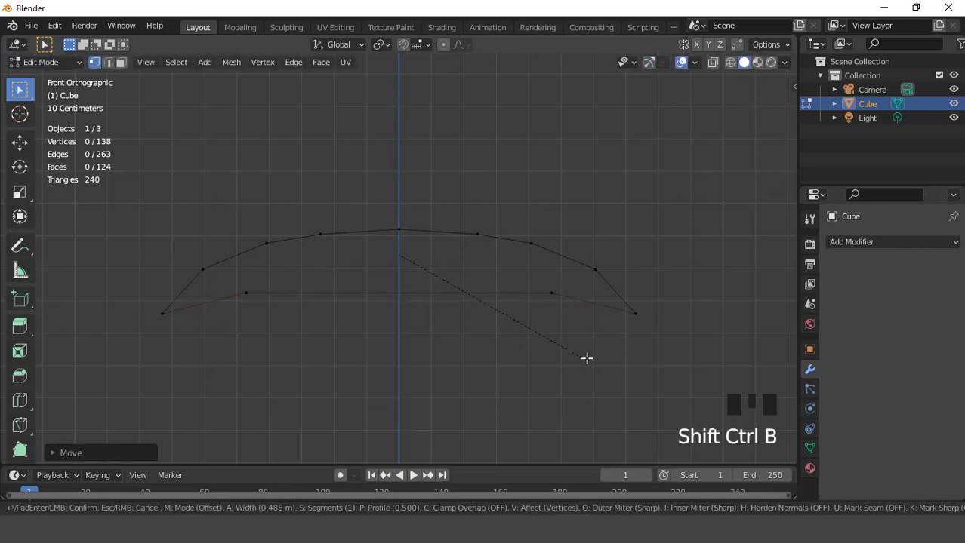
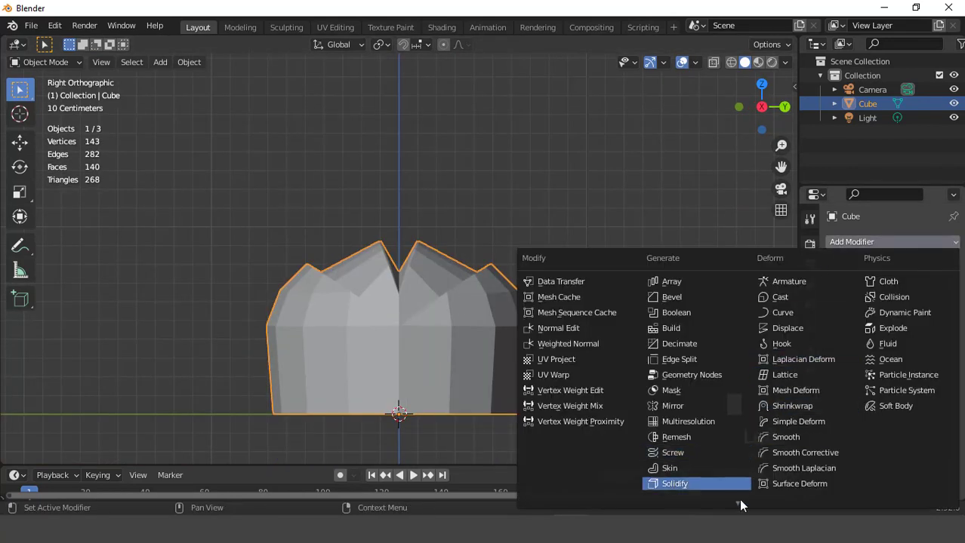
Step: Add a level-1 Subdivision Surface modifier with smooth shading to the notched cap
{"action": "left_click", "coordinate": [709, 438]}
{"action": "left_click_drag", "start_coordinate": [491, 325], "coordinate": [505, 316]}
{"action": "scroll", "scroll_direction": "up", "scroll_amount": 3}
{"action": "left_click_drag", "start_coordinate": [489, 285], "coordinate": [506, 297]}
{"action": "scroll", "scroll_direction": "down", "scroll_amount": 3}
{"action": "left_click_drag", "start_coordinate": [484, 305], "coordinate": [510, 298]}
{"action": "scroll", "scroll_direction": "up", "scroll_amount": 3}
Step: View the cap from the front and re-enter Edit Mode to reach the bottom rim vertices
{"action": "key", "text": "KP_1"}
{"action": "scroll", "scroll_direction": "down", "scroll_amount": 3}
{"action": "scroll", "scroll_direction": "up", "scroll_amount": 3}
{"action": "key", "text": "Tab"}
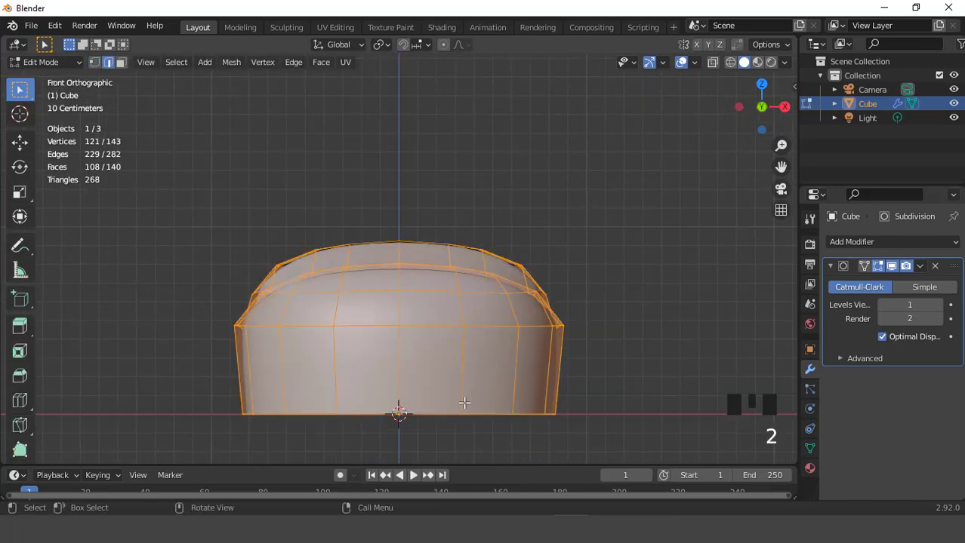
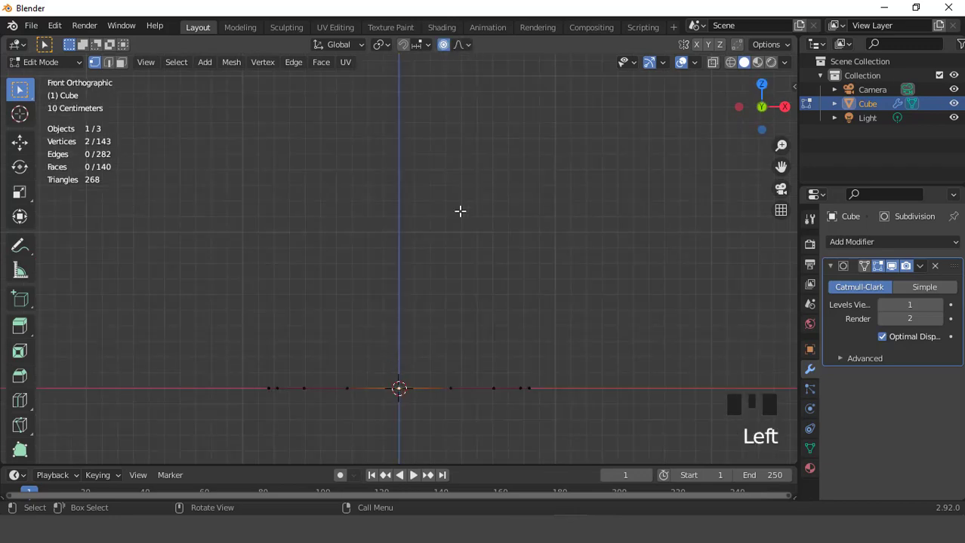
Step: Raise the middle of the bottom rim straight up with proportional falloff
{"action": "key", "text": "ctrl+KP_2"}
{"action": "key", "text": "ctrl+KP_2"}
{"action": "key", "text": "ctrl+KP_2"}
{"action": "key", "text": "g"}
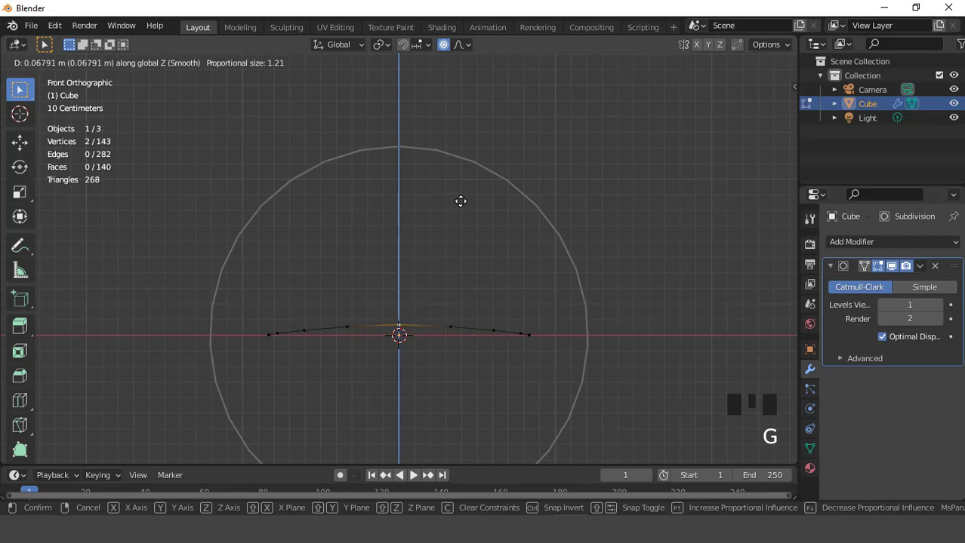
{"action": "key", "text": "ctrl+h"}
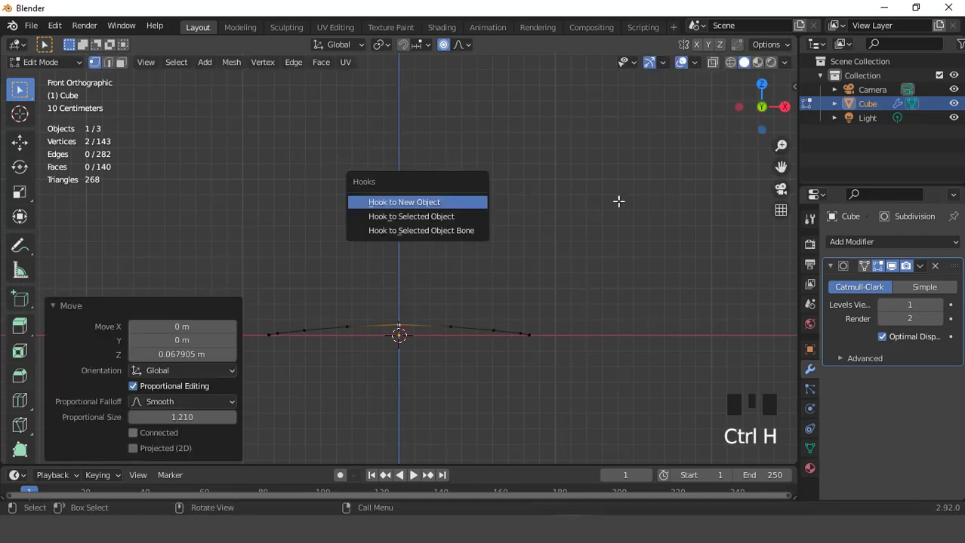
Step: Reveal hidden geometry and return to the whole smoothed cap in Object Mode
{"action": "key", "text": "alt+h"}
{"action": "key", "text": "Tab"}
{"action": "left_click_drag", "start_coordinate": [509, 303], "coordinate": [248, 249]}
{"action": "key", "text": "KP_1"}
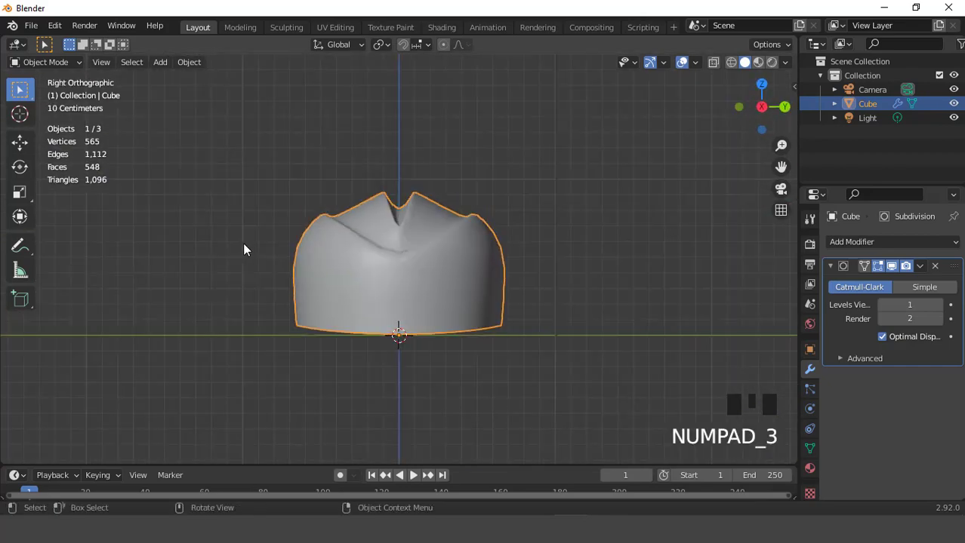
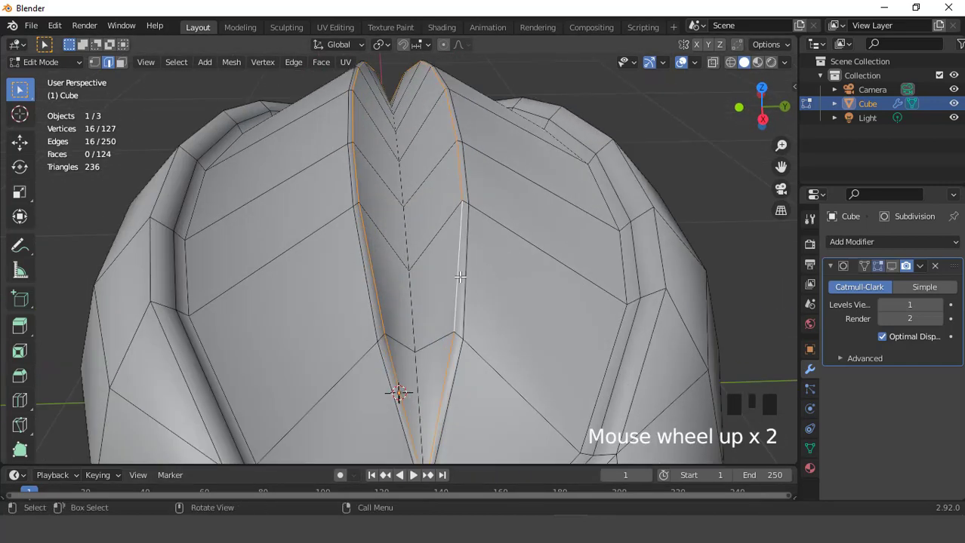
Step: Shrink the selected crest crease edges slightly and leave mesh editing
{"action": "key", "text": "s"}
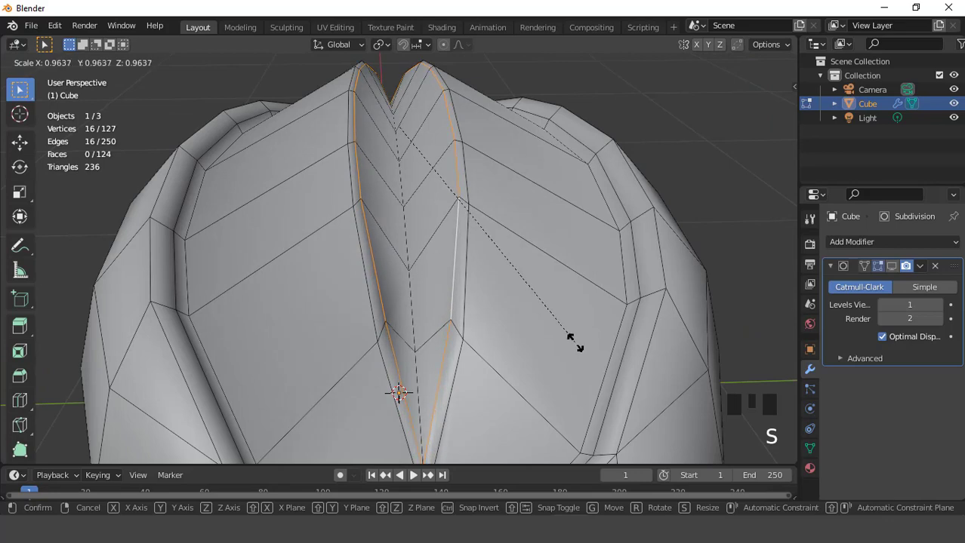
{"action": "scroll", "scroll_direction": "down", "scroll_amount": 3}
{"action": "key", "text": "Tab"}
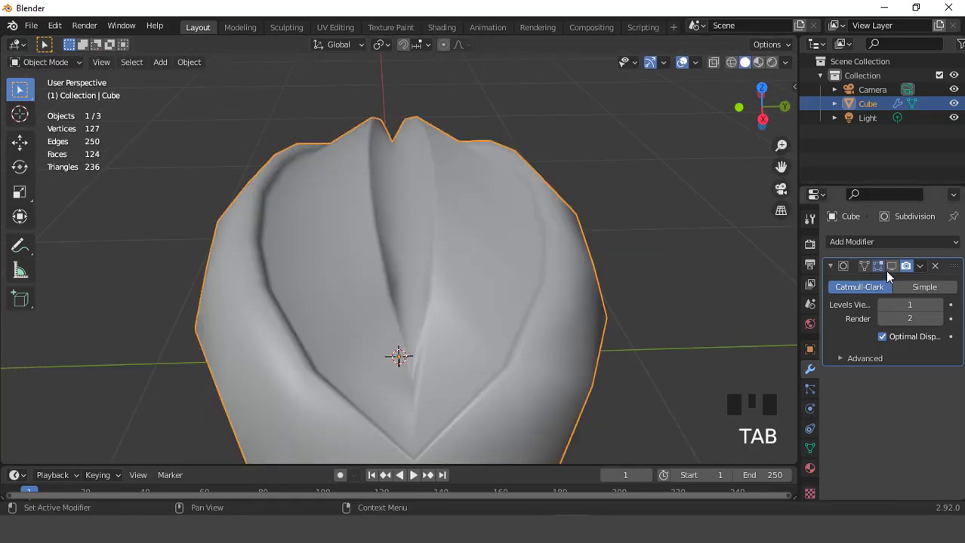
{"action": "left_click", "coordinate": [893, 268]}
{"action": "left_click_drag", "start_coordinate": [510, 203], "coordinate": [469, 215]}
{"action": "scroll", "scroll_direction": "down", "scroll_amount": 3}
{"action": "left_click_drag", "start_coordinate": [431, 246], "coordinate": [536, 248]}
Step: Squash the cap to 0.929 along Y from the top view
{"action": "key", "text": "KP_3"}
{"action": "scroll", "scroll_direction": "up", "scroll_amount": 3}
{"action": "scroll", "scroll_direction": "down", "scroll_amount": 3}
{"action": "left_click_drag", "start_coordinate": [461, 258], "coordinate": [467, 260]}
{"action": "key", "text": "KP_7"}
{"action": "scroll", "scroll_direction": "up", "scroll_amount": 3}
{"action": "key", "text": "s"}
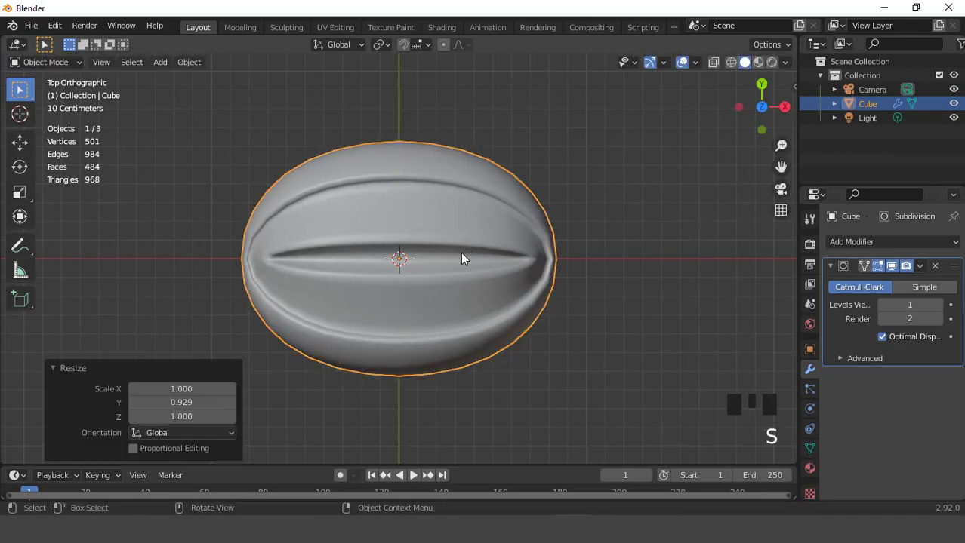
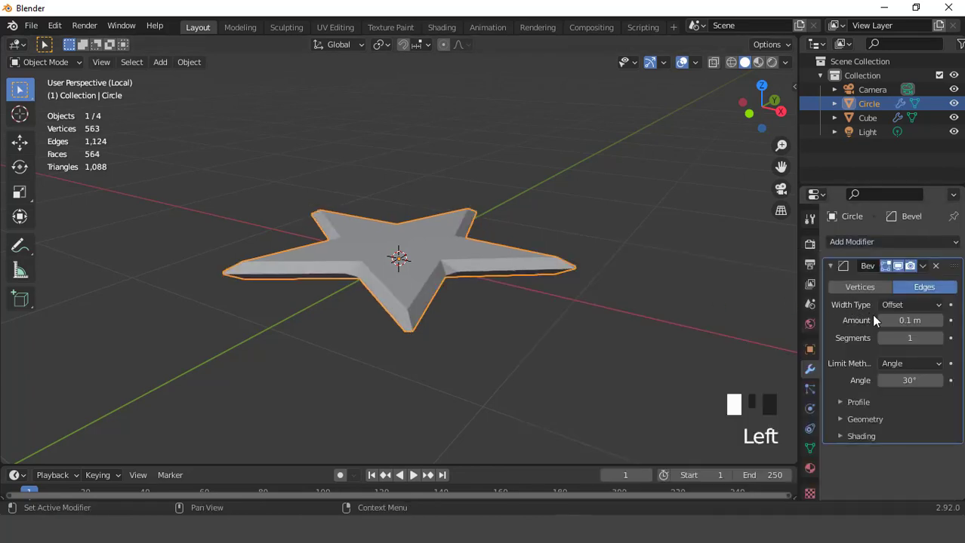
Step: Set the star's Bevel modifier to 0.02 m amount with 3 segments for a narrow rounded edge
{"action": "left_click_drag", "start_coordinate": [941, 344], "coordinate": [568, 304]}
{"action": "left_click_drag", "start_coordinate": [569, 304], "coordinate": [942, 321]}
{"action": "left_click_drag", "start_coordinate": [942, 321], "coordinate": [618, 326]}
{"action": "left_click_drag", "start_coordinate": [618, 326], "coordinate": [893, 353]}
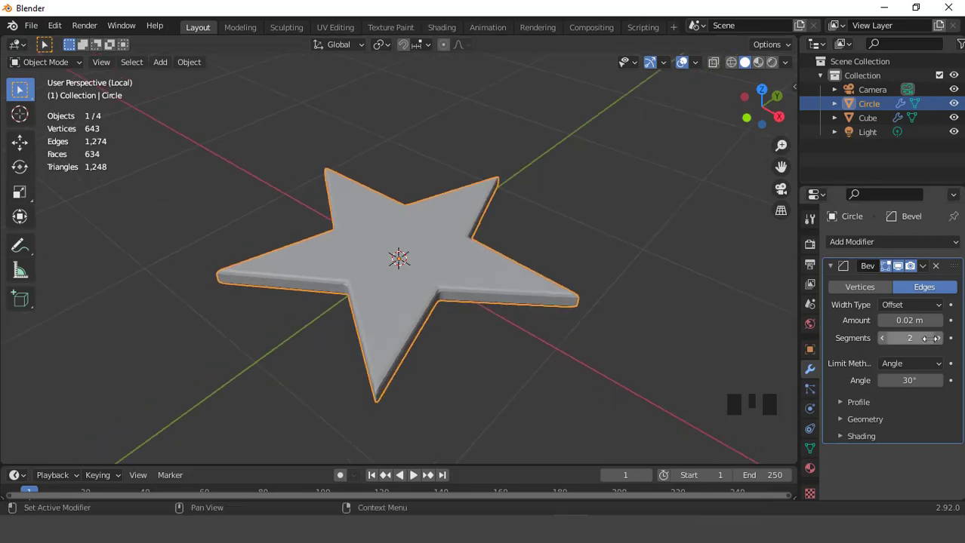
{"action": "left_click", "coordinate": [948, 340]}
Step: Leave local view so the cap is shown together with the beveled star
{"action": "left_click_drag", "start_coordinate": [518, 292], "coordinate": [472, 237]}
{"action": "left_click_drag", "start_coordinate": [472, 237], "coordinate": [459, 316]}
{"action": "left_click_drag", "start_coordinate": [459, 316], "coordinate": [446, 270]}
{"action": "scroll", "scroll_direction": "down", "scroll_amount": 3}
{"action": "key", "text": "KP_Divide"}
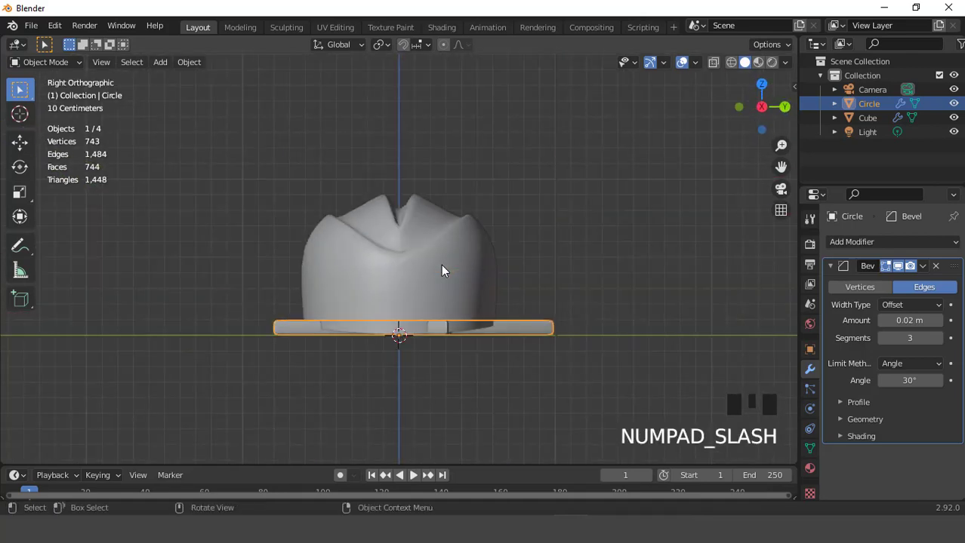
Step: Rotate the star 90° about Y so it stands upright facing sideways, checked from front view
{"action": "key", "text": "KP_1"}
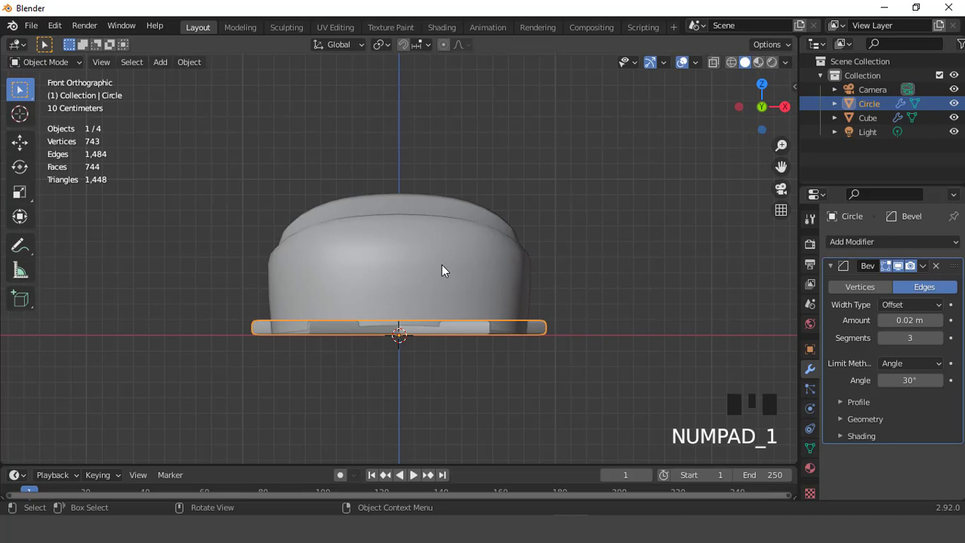
{"action": "key", "text": "r"}
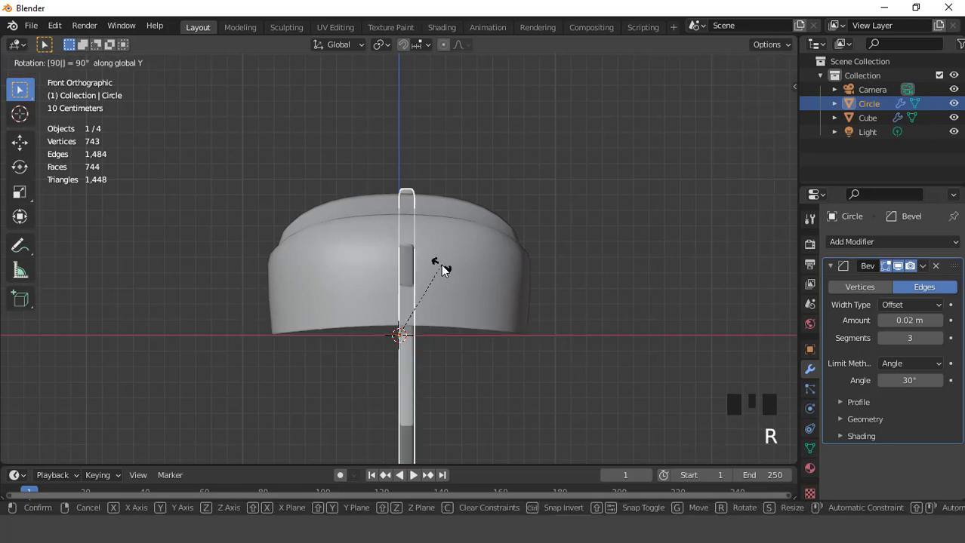
{"action": "key", "text": "KP_3"}
{"action": "scroll", "scroll_direction": "up", "scroll_amount": 3}
{"action": "scroll", "scroll_direction": "down", "scroll_amount": 3}
{"action": "scroll", "scroll_direction": "up", "scroll_amount": 3}
{"action": "key", "text": "r"}
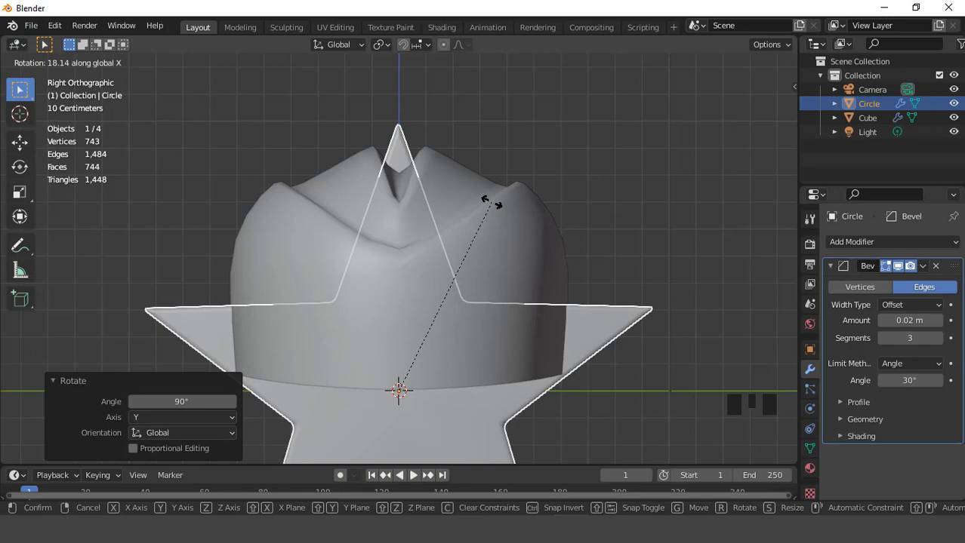
{"action": "key", "text": "shift+b"}
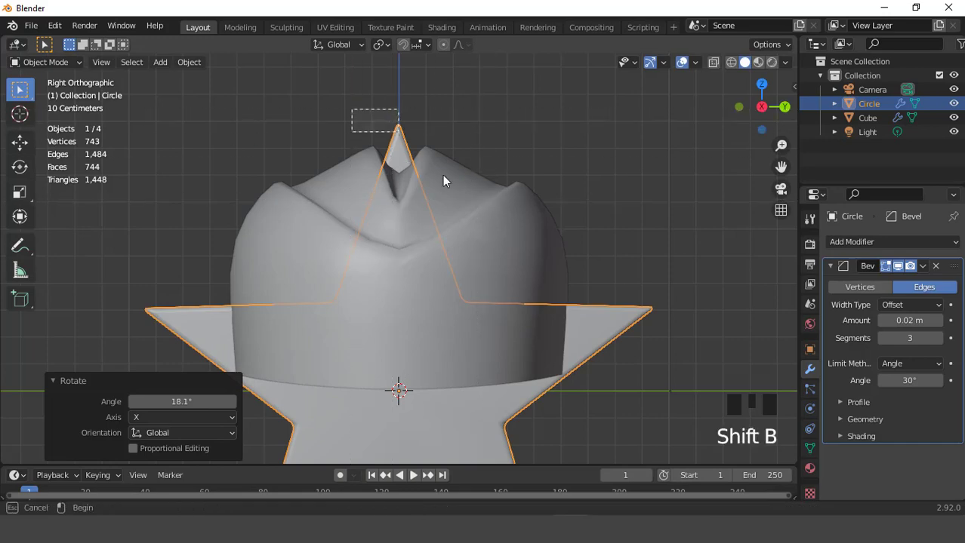
Step: Scale the star down to 0.409 ready to sit beside the cap
{"action": "key", "text": "r"}
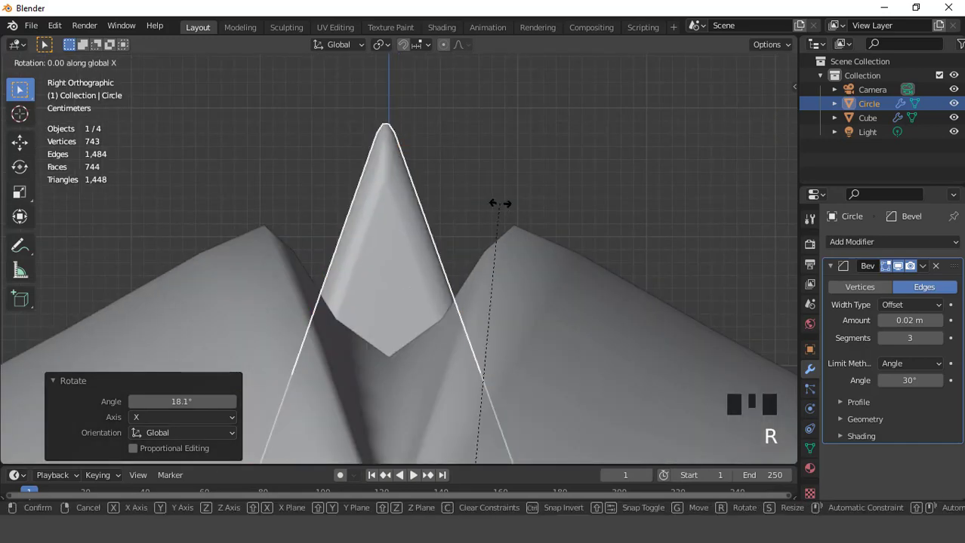
{"action": "scroll", "scroll_direction": "down", "scroll_amount": 3}
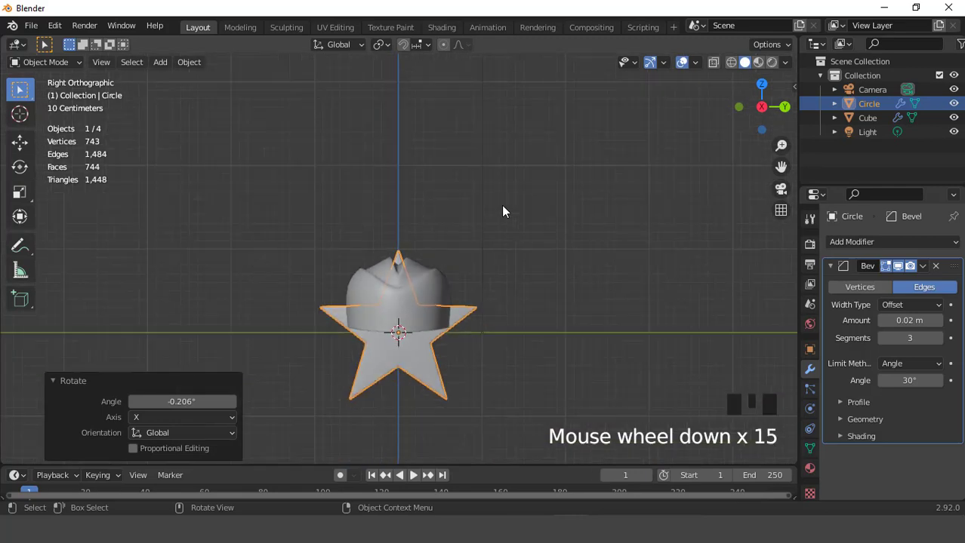
{"action": "key", "text": "s"}
{"action": "key", "text": "KP_1"}
{"action": "scroll", "scroll_direction": "up", "scroll_amount": 3}
Step: Move the star across to the cap's sloping side in front orthographic view
{"action": "key", "text": "g"}
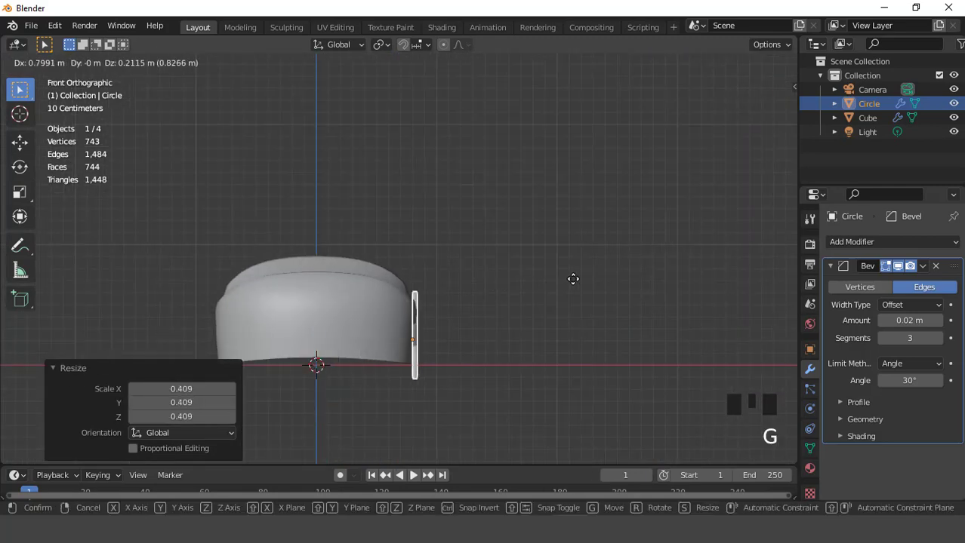
{"action": "key", "text": "KP_3"}
{"action": "scroll", "scroll_direction": "up", "scroll_amount": 3}
{"action": "scroll", "scroll_direction": "down", "scroll_amount": 3}
{"action": "key", "text": "ctrl+KP_2"}
{"action": "key", "text": "ctrl+KP_2"}
{"action": "key", "text": "ctrl+KP_2"}
{"action": "key", "text": "KP_Decimal"}
Step: Resize the star slightly and settle its position against the cap
{"action": "scroll", "scroll_direction": "up", "scroll_amount": 3}
{"action": "key", "text": "s"}
{"action": "scroll", "scroll_direction": "down", "scroll_amount": 3}
{"action": "scroll", "scroll_direction": "up", "scroll_amount": 3}
{"action": "key", "text": "s"}
{"action": "key", "text": "KP_1"}
{"action": "scroll", "scroll_direction": "up", "scroll_amount": 3}
{"action": "key", "text": "g"}
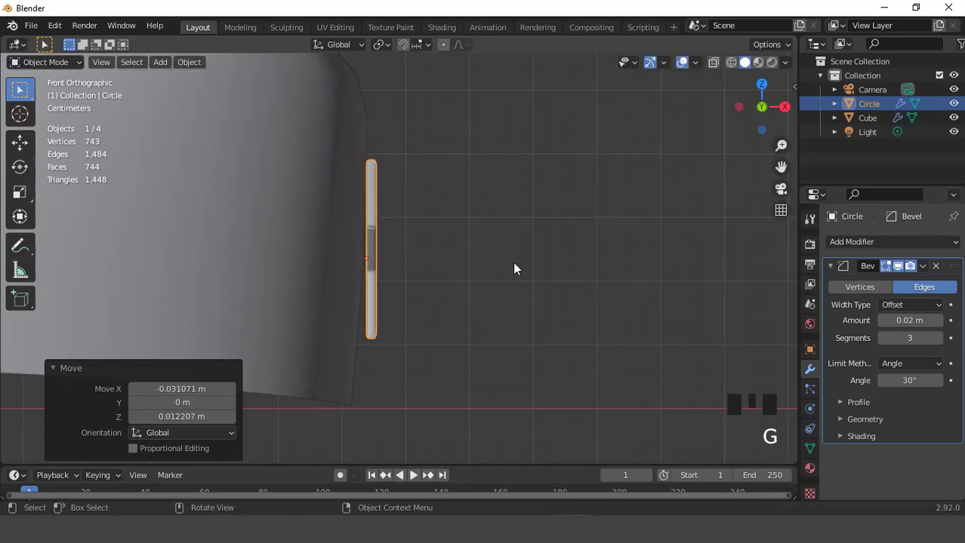
Step: Tilt the star about 2.87° to match the cap's slope and nudge it closer
{"action": "key", "text": "r"}
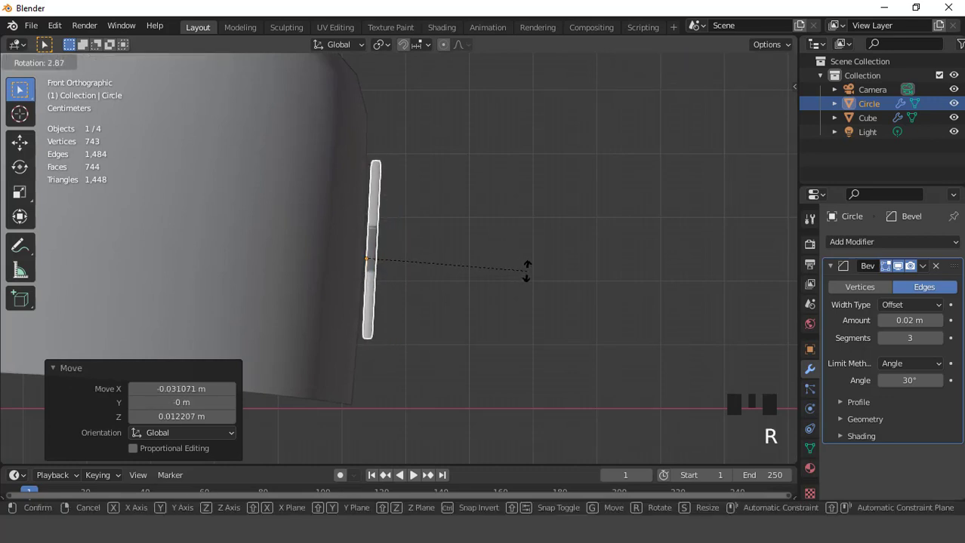
{"action": "key", "text": "g"}
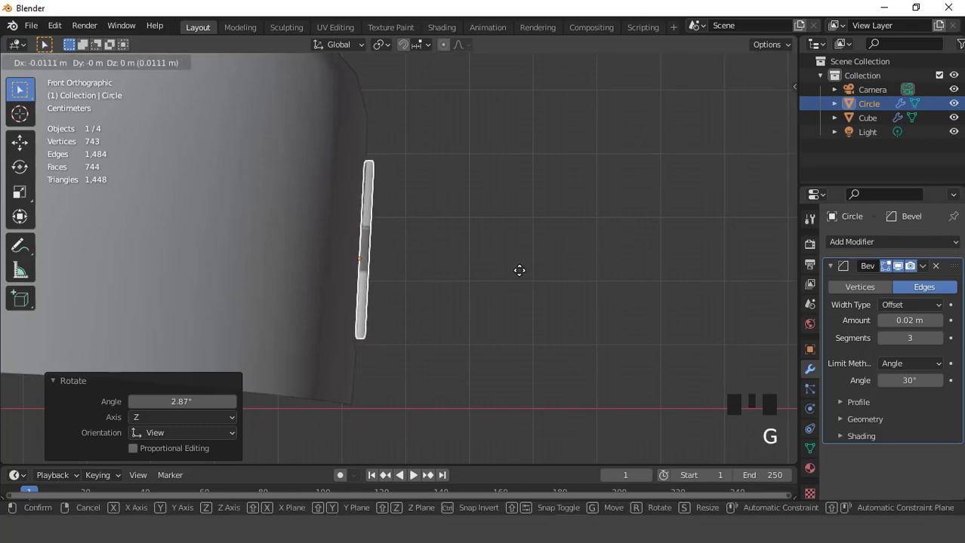
{"action": "scroll", "scroll_direction": "down", "scroll_amount": 3}
{"action": "key", "text": "KP_3"}
{"action": "scroll", "scroll_direction": "down", "scroll_amount": 3}
Step: Orbit into perspective to inspect how the star sits on the cap's side
{"action": "left_click_drag", "start_coordinate": [483, 299], "coordinate": [535, 292]}
{"action": "scroll", "scroll_direction": "up", "scroll_amount": 3}
{"action": "left_click", "coordinate": [692, 59]}
{"action": "scroll", "scroll_direction": "up", "scroll_amount": 3}
{"action": "scroll", "scroll_direction": "down", "scroll_amount": 3}
{"action": "middle_click", "coordinate": [536, 191]}
{"action": "scroll", "scroll_direction": "up", "scroll_amount": 3}
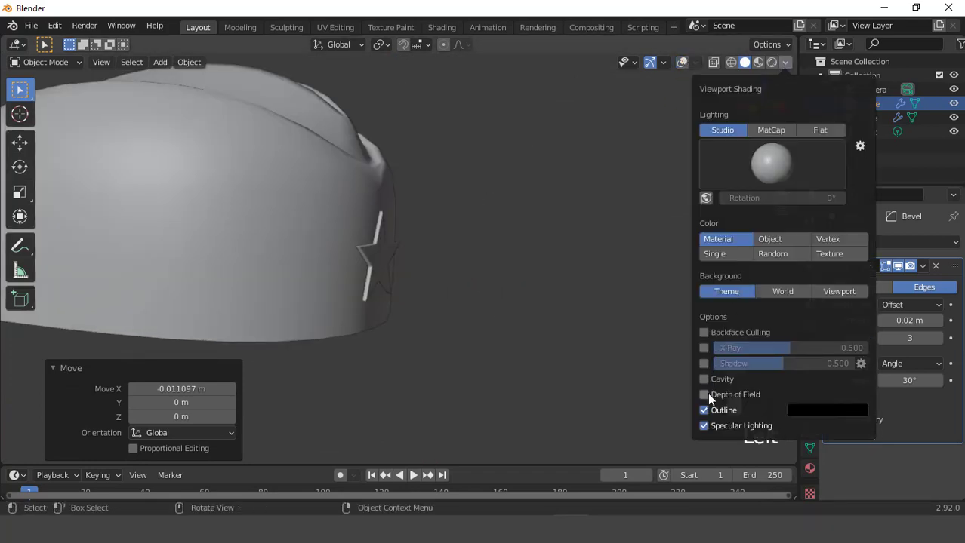
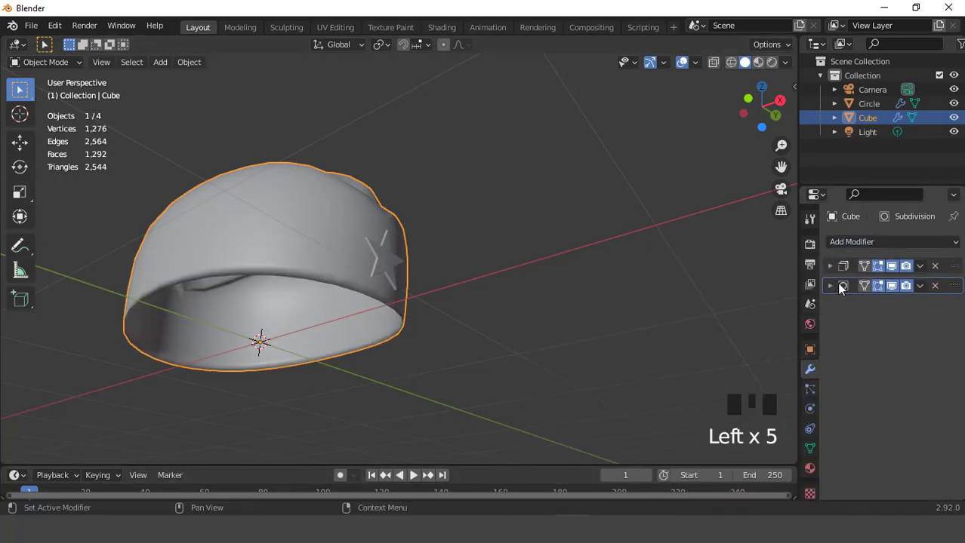
Step: Check the cap from several angles and bring up its Solidify modifier in the Properties editor
{"action": "left_click", "coordinate": [837, 265]}
{"action": "left_click_drag", "start_coordinate": [567, 233], "coordinate": [521, 246]}
{"action": "scroll", "scroll_direction": "up", "scroll_amount": 3}
{"action": "scroll", "scroll_direction": "down", "scroll_amount": 3}
{"action": "left_click_drag", "start_coordinate": [489, 268], "coordinate": [502, 272]}
{"action": "scroll", "scroll_direction": "up", "scroll_amount": 3}
{"action": "scroll", "scroll_direction": "down", "scroll_amount": 3}
{"action": "left_click_drag", "start_coordinate": [348, 328], "coordinate": [400, 243]}
{"action": "scroll", "scroll_direction": "up", "scroll_amount": 3}
{"action": "left_click_drag", "start_coordinate": [884, 309], "coordinate": [544, 173]}
{"action": "left_click_drag", "start_coordinate": [543, 174], "coordinate": [938, 317]}
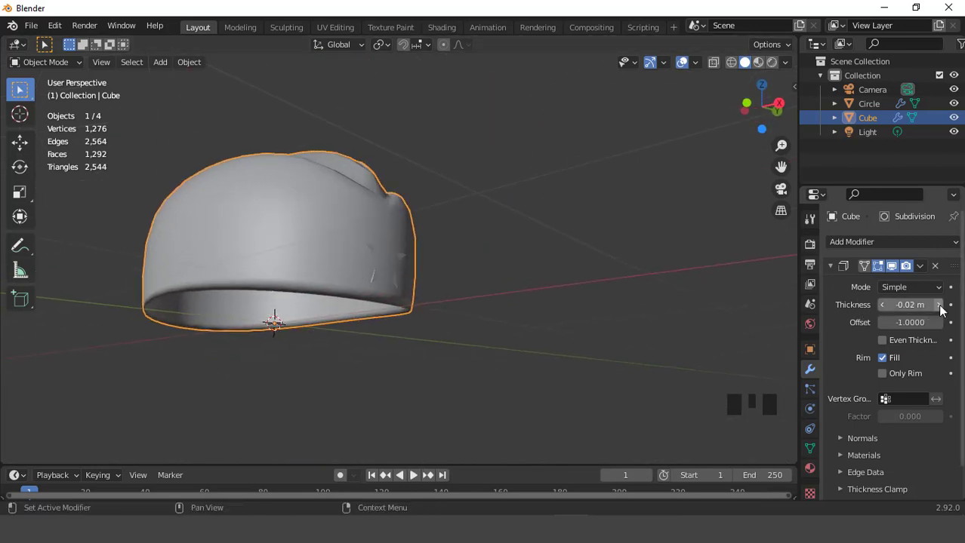
Step: Set the Solidify wall thickness to 0.02 m inward with Offset -1
{"action": "left_click", "coordinate": [943, 309]}
{"action": "left_click_drag", "start_coordinate": [426, 257], "coordinate": [885, 309]}
{"action": "left_click_drag", "start_coordinate": [885, 309], "coordinate": [448, 157]}
{"action": "left_click_drag", "start_coordinate": [448, 158], "coordinate": [427, 219]}
{"action": "scroll", "scroll_direction": "up", "scroll_amount": 3}
{"action": "left_click_drag", "start_coordinate": [429, 197], "coordinate": [942, 312]}
{"action": "left_click", "coordinate": [942, 313]}
Step: Collapse the cap's modifier panels in the Properties editor
{"action": "scroll", "scroll_direction": "down", "scroll_amount": 3}
{"action": "left_click_drag", "start_coordinate": [254, 269], "coordinate": [446, 250]}
{"action": "scroll", "scroll_direction": "down", "scroll_amount": 3}
{"action": "left_click_drag", "start_coordinate": [449, 314], "coordinate": [476, 276]}
{"action": "scroll", "scroll_direction": "up", "scroll_amount": 3}
{"action": "left_click_drag", "start_coordinate": [457, 193], "coordinate": [834, 267]}
{"action": "left_click", "coordinate": [835, 267]}
Step: Put the cap back into Edit Mode for mesh editing
{"action": "left_click_drag", "start_coordinate": [449, 314], "coordinate": [675, 70]}
{"action": "left_click", "coordinate": [675, 70]}
{"action": "scroll", "scroll_direction": "up", "scroll_amount": 3}
{"action": "left_click", "coordinate": [669, 79]}
{"action": "scroll", "scroll_direction": "up", "scroll_amount": 3}
Step: Insert an edge loop near the cap's lower rim and return to Object Mode
{"action": "key", "text": "Tab"}
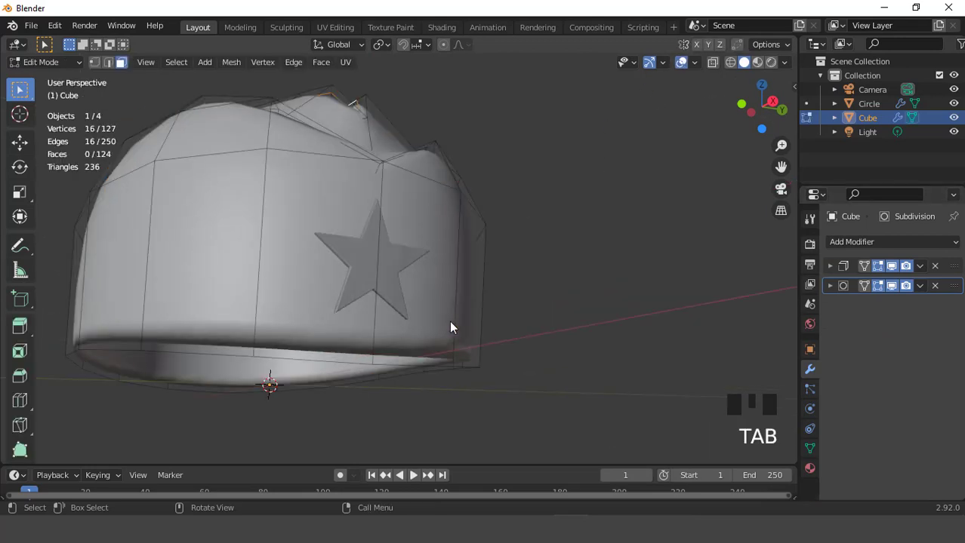
{"action": "scroll", "scroll_direction": "down", "scroll_amount": 3}
{"action": "key", "text": "ctrl+r"}
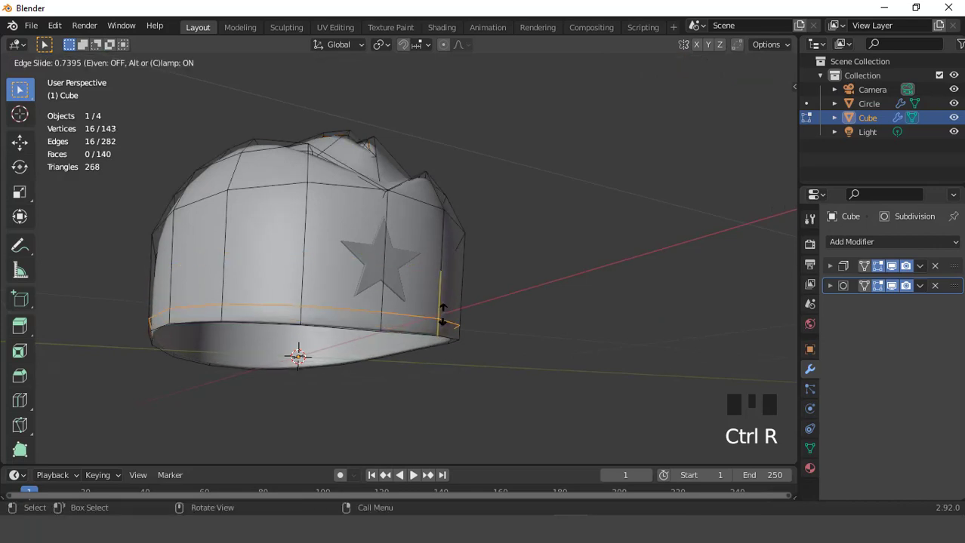
{"action": "key", "text": "Tab"}
{"action": "scroll", "scroll_direction": "down", "scroll_amount": 3}
{"action": "left_click_drag", "start_coordinate": [357, 385], "coordinate": [428, 357]}
Step: Switch the viewport to Material Preview shading with the Eevee render settings shown
{"action": "key", "text": "KP_3"}
{"action": "scroll", "scroll_direction": "down", "scroll_amount": 3}
{"action": "key", "text": "ctrl+KP_8"}
{"action": "key", "text": "ctrl+KP_8"}
{"action": "key", "text": "ctrl+KP_8"}
{"action": "scroll", "scroll_direction": "up", "scroll_amount": 3}
{"action": "scroll", "scroll_direction": "down", "scroll_amount": 3}
{"action": "left_click_drag", "start_coordinate": [468, 348], "coordinate": [775, 70]}
{"action": "left_click", "coordinate": [774, 70]}
{"action": "left_click_drag", "start_coordinate": [789, 64], "coordinate": [813, 240]}
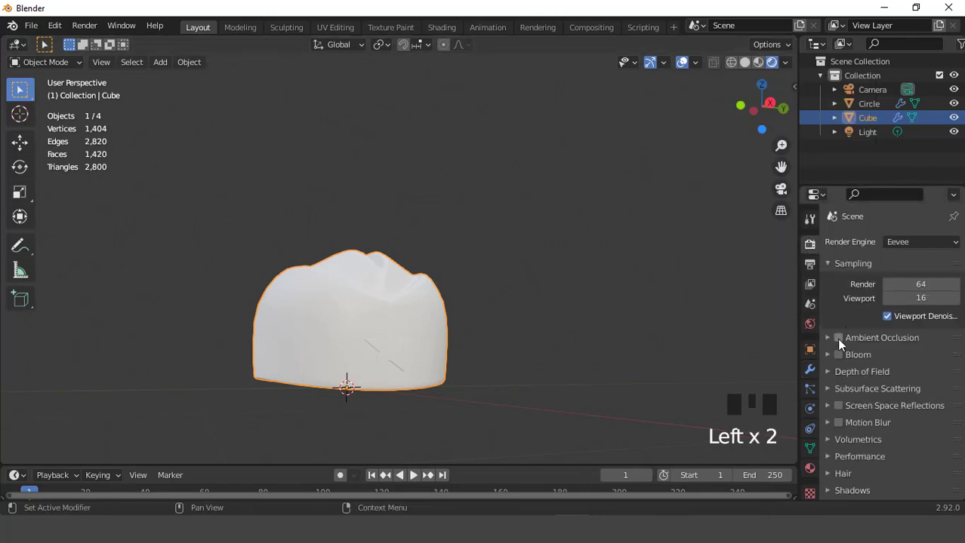
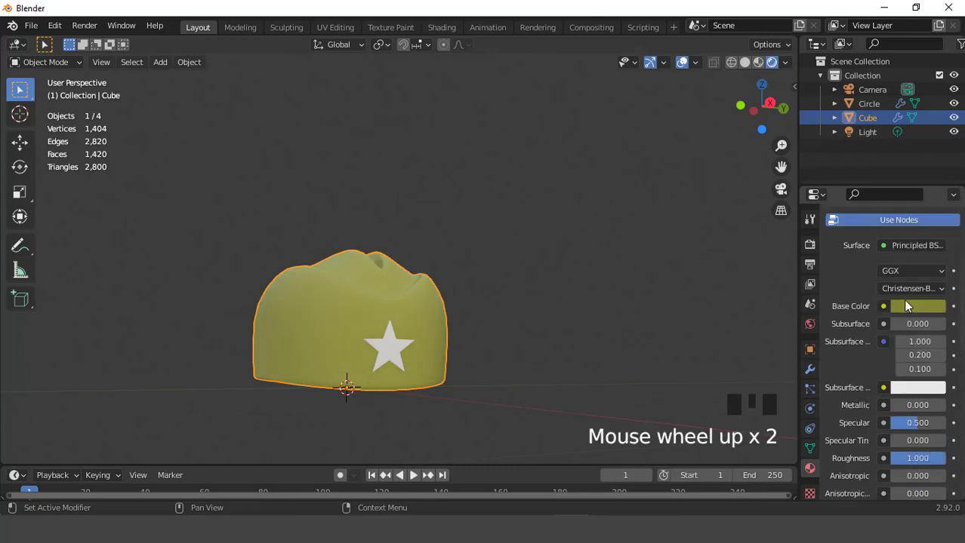
Step: Fine-tune the cap's olive colour and orbit round to see the star on its side
{"action": "left_click_drag", "start_coordinate": [921, 307], "coordinate": [942, 245]}
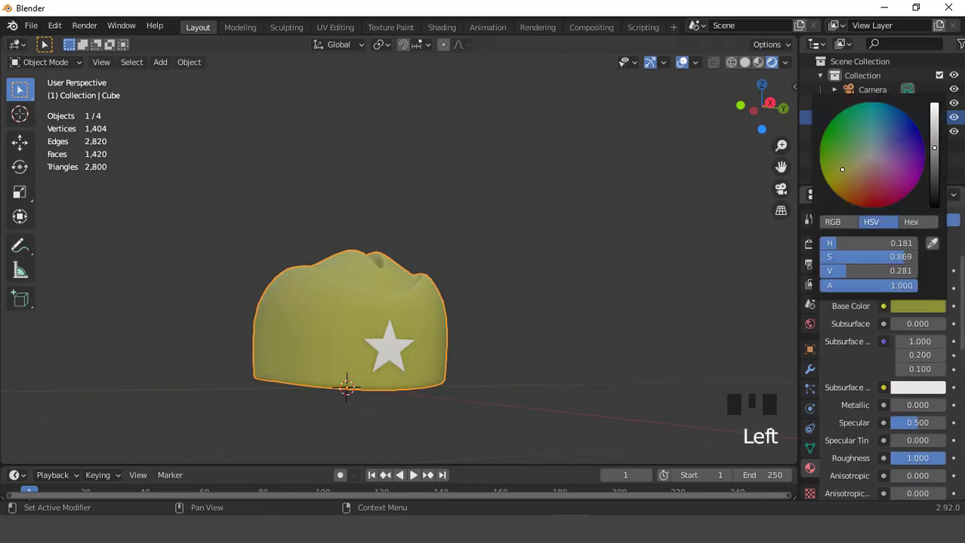
{"action": "left_click", "coordinate": [690, 67]}
{"action": "scroll", "scroll_direction": "up", "scroll_amount": 3}
{"action": "scroll", "scroll_direction": "down", "scroll_amount": 3}
{"action": "left_click_drag", "start_coordinate": [429, 321], "coordinate": [475, 316]}
{"action": "scroll", "scroll_direction": "up", "scroll_amount": 3}
{"action": "left_click_drag", "start_coordinate": [450, 349], "coordinate": [531, 304]}
{"action": "scroll", "scroll_direction": "down", "scroll_amount": 3}
{"action": "left_click_drag", "start_coordinate": [683, 71], "coordinate": [644, 121]}
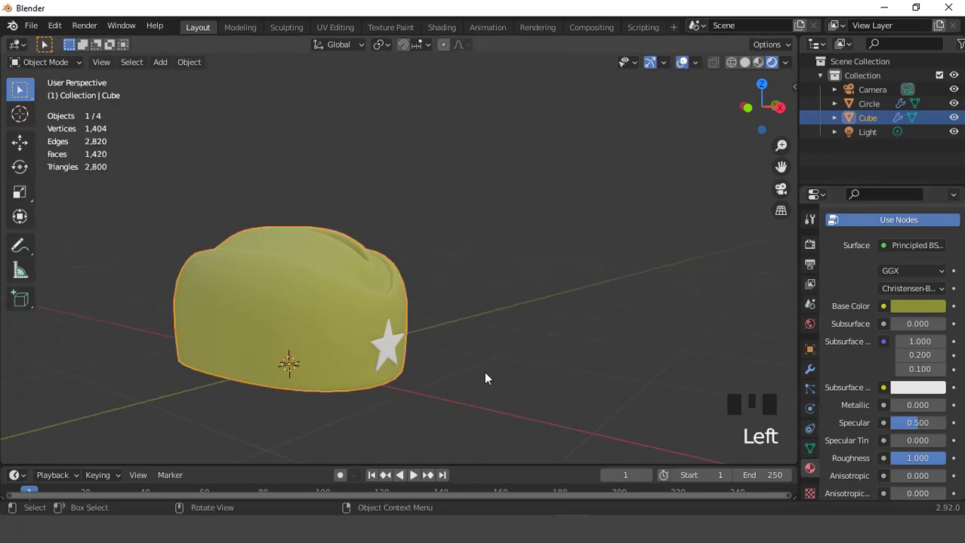
Step: Give the star its own material with a bright metallic red base colour and face it in the view
{"action": "left_click", "coordinate": [389, 340]}
{"action": "left_click_drag", "start_coordinate": [883, 305], "coordinate": [905, 396]}
{"action": "scroll", "scroll_direction": "down", "scroll_amount": 3}
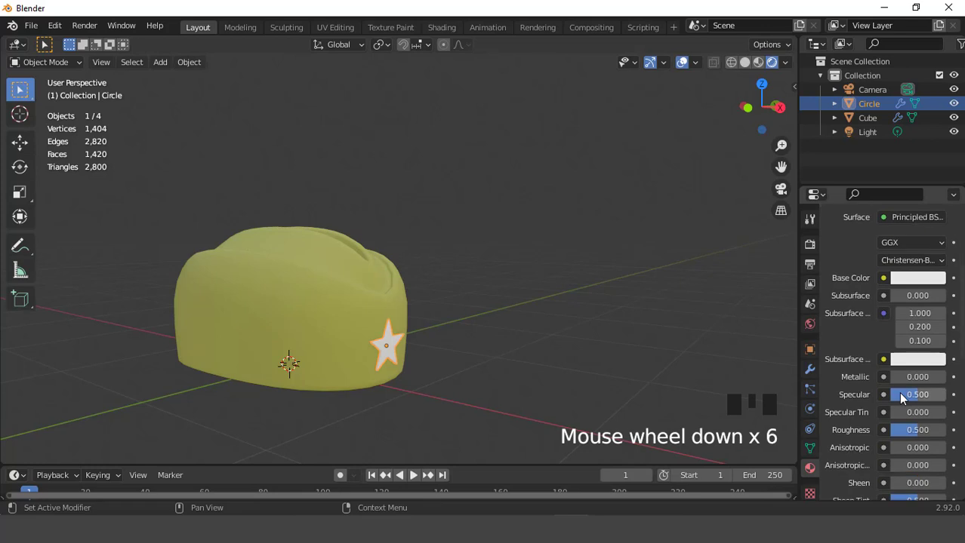
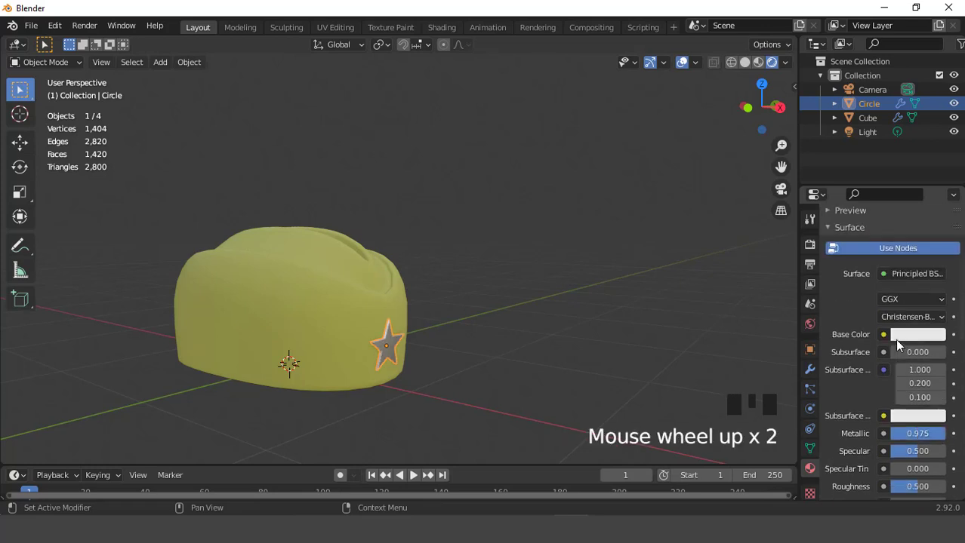
{"action": "left_click", "coordinate": [914, 342]}
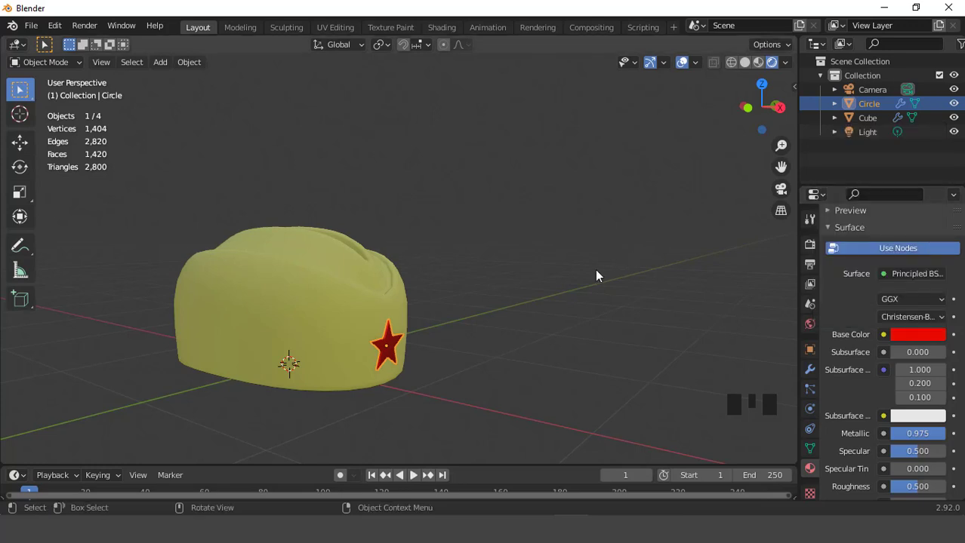
{"action": "left_click_drag", "start_coordinate": [520, 280], "coordinate": [566, 245]}
{"action": "left_click", "coordinate": [566, 246]}
{"action": "scroll", "scroll_direction": "up", "scroll_amount": 3}
{"action": "scroll", "scroll_direction": "down", "scroll_amount": 3}
{"action": "left_click_drag", "start_coordinate": [481, 334], "coordinate": [446, 372]}
{"action": "scroll", "scroll_direction": "up", "scroll_amount": 3}
{"action": "scroll", "scroll_direction": "down", "scroll_amount": 3}
{"action": "key", "text": "KP_Decimal"}
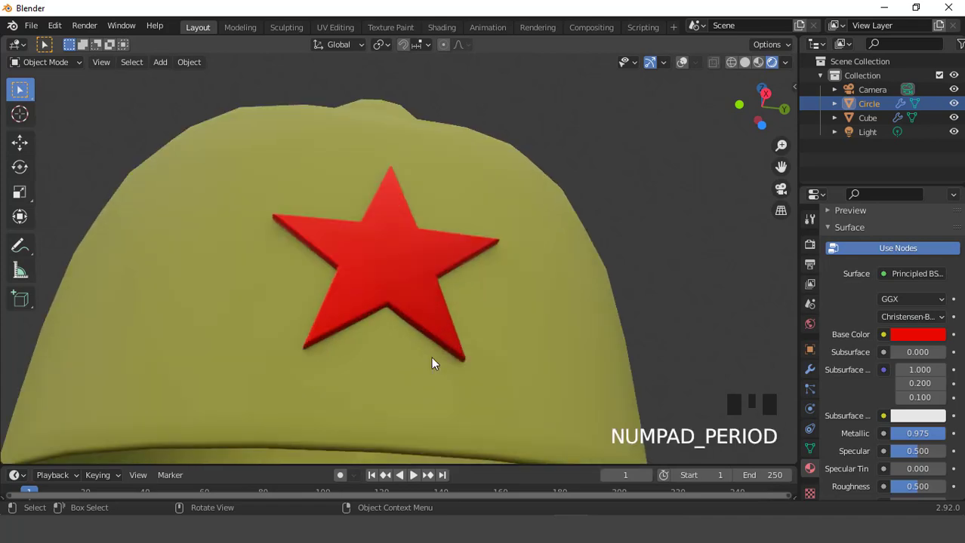